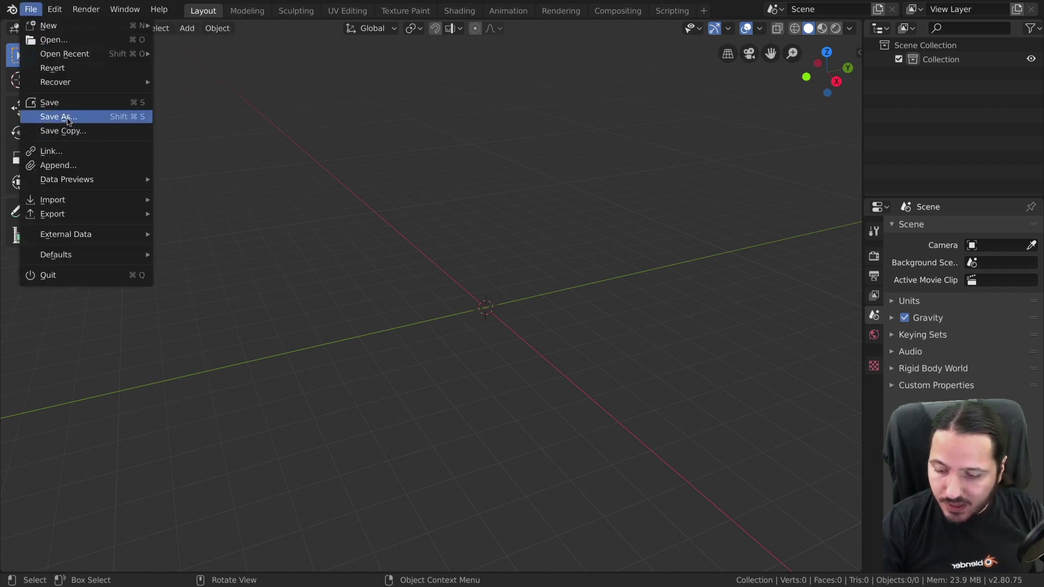
- Bring up the Save As file browser on the Blender folder
{"action": "key", "text": "n"}
- Increment the filename to untitled1.blend using the + button and edit the name field
{"action": "key", "text": "ctrl+shift+s"}
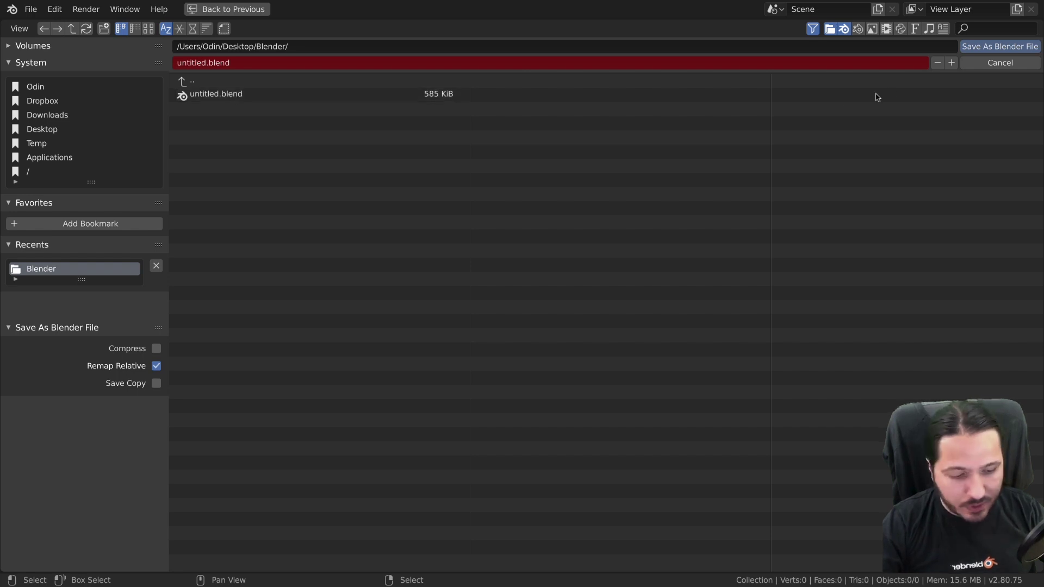
{"action": "left_click", "coordinate": [956, 60]}
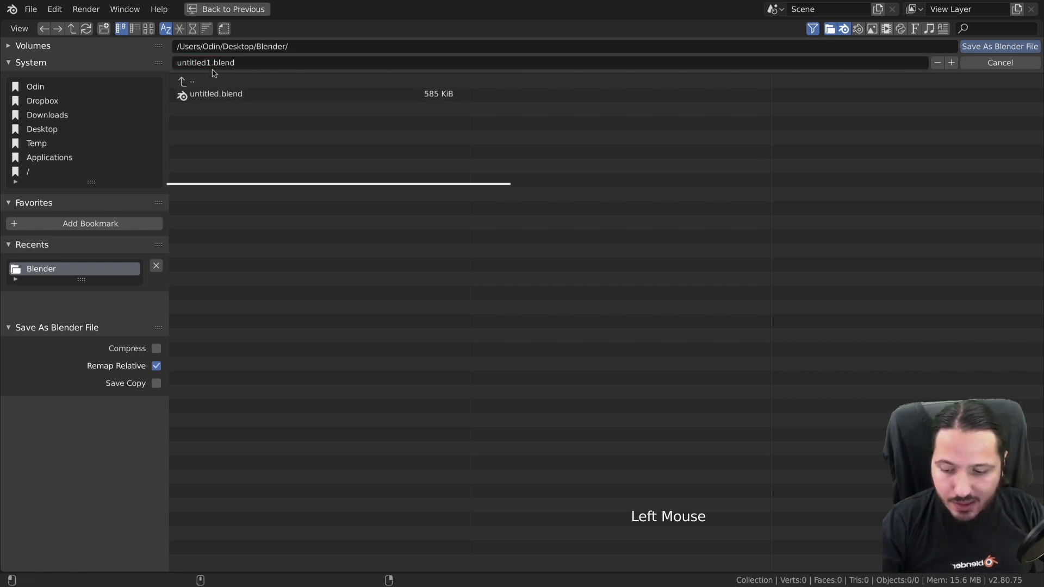
{"action": "left_click", "coordinate": [953, 65]}
{"action": "left_click", "coordinate": [954, 65]}
{"action": "left_click", "coordinate": [936, 66]}
{"action": "left_click", "coordinate": [936, 66]}
{"action": "left_click", "coordinate": [230, 63]}
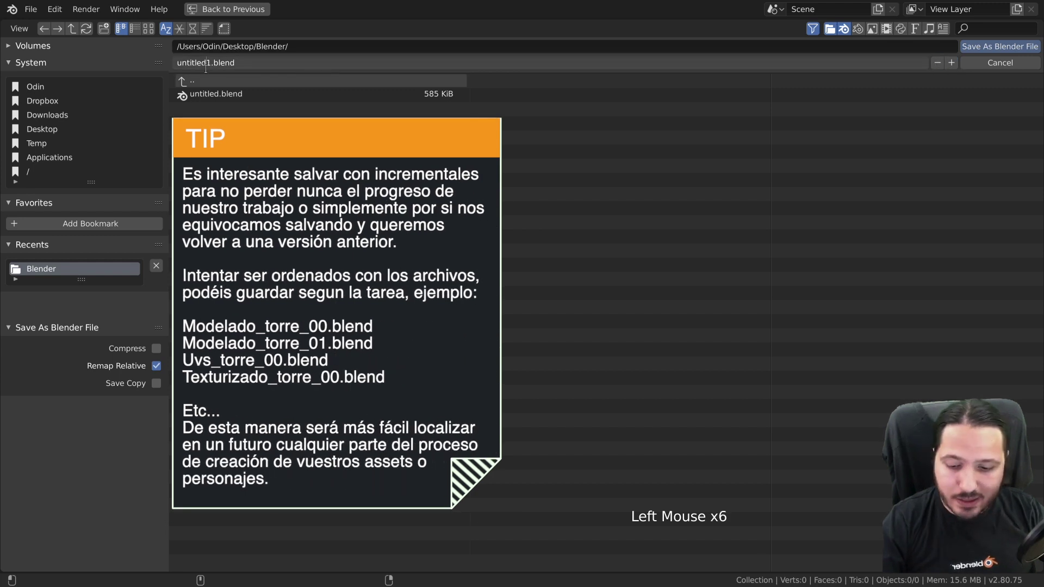